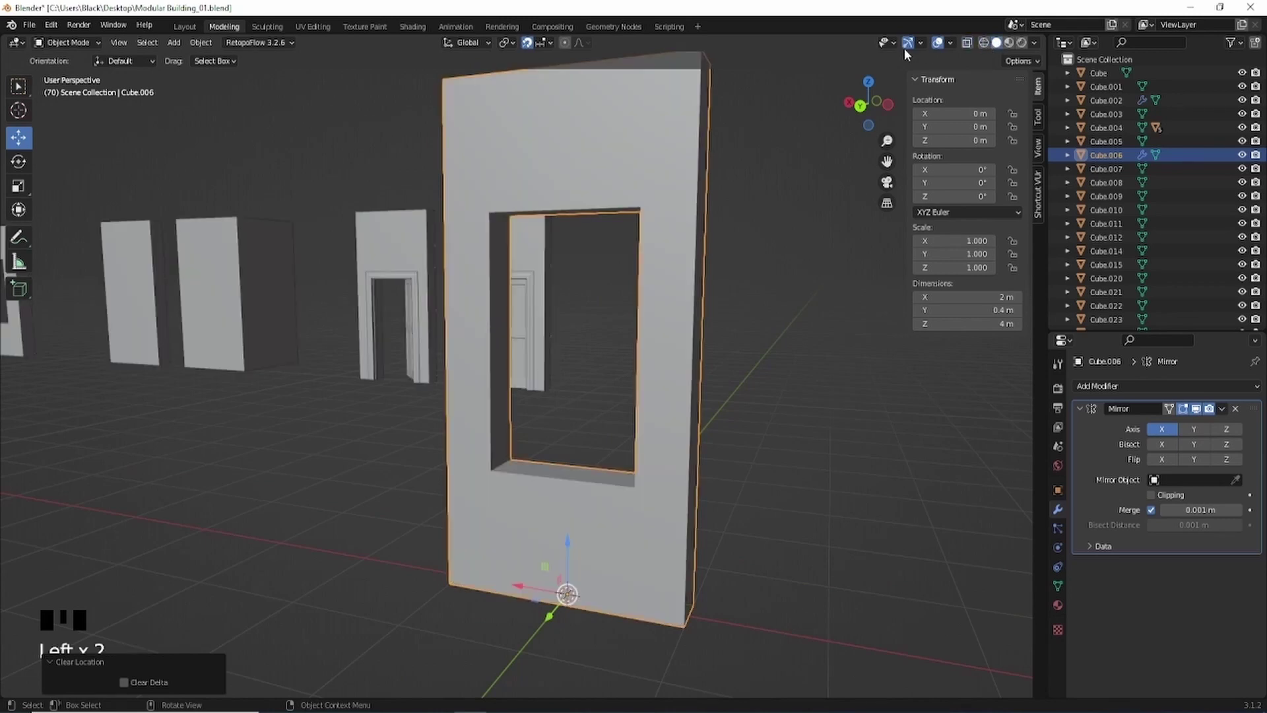
Step: Inspect the windowed wall's opening and apply its Mirror modifier so the full mesh is real geometry
left_click_drag(955, 49, 551, 275)
scroll("down", 3)
left_click_drag(694, 393, 620, 401)
left_click_drag(615, 394, 632, 447)
left_click(632, 448)
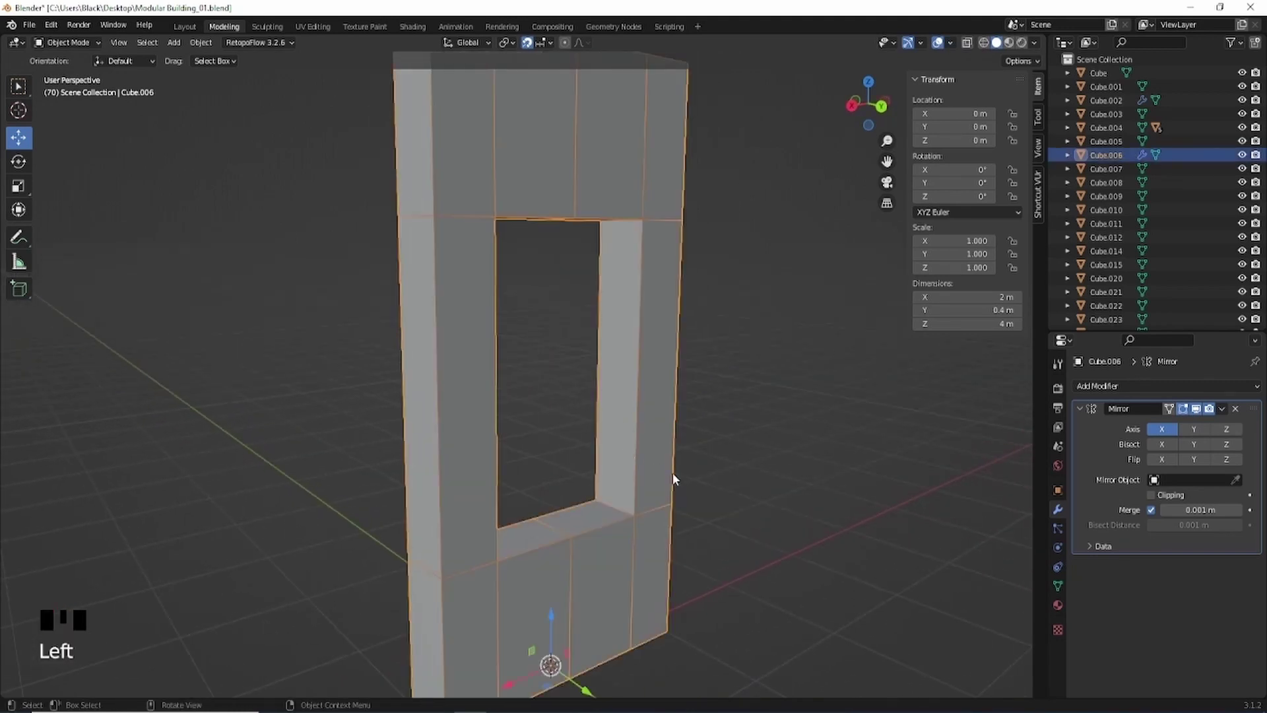
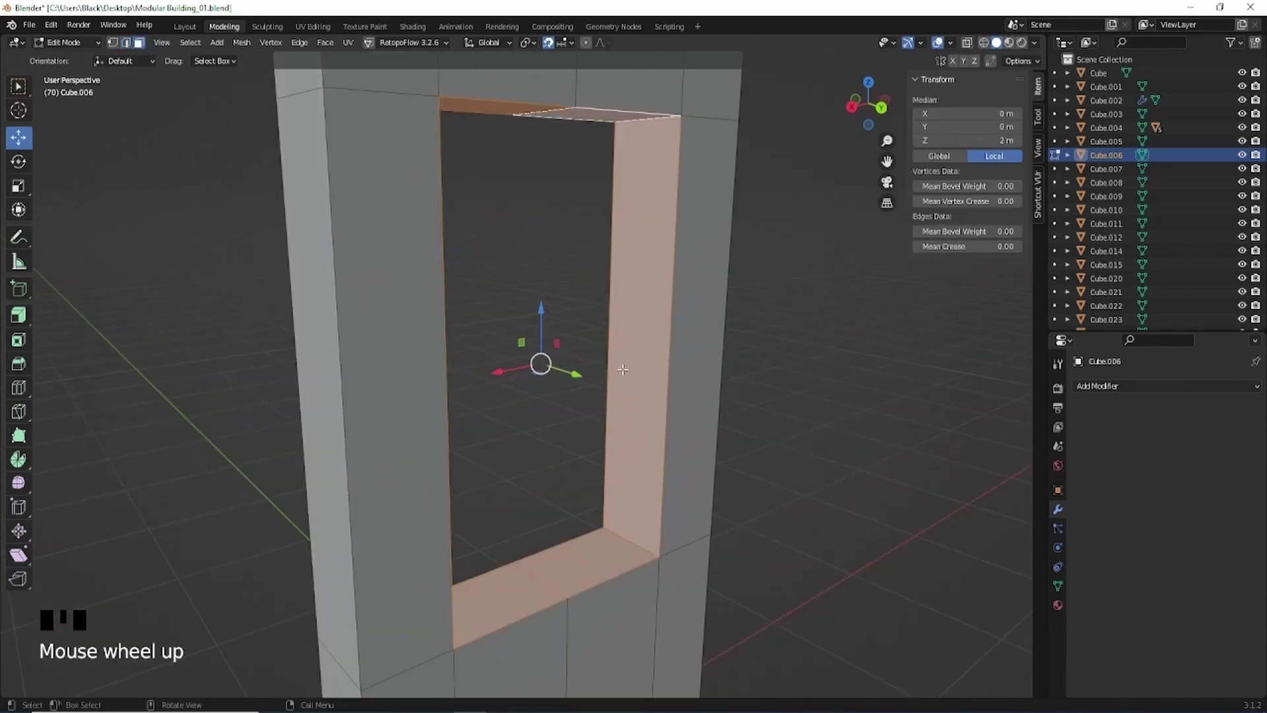
Step: Duplicate the selected inner faces of the window opening in place (Shift+D)
key("shift+d")
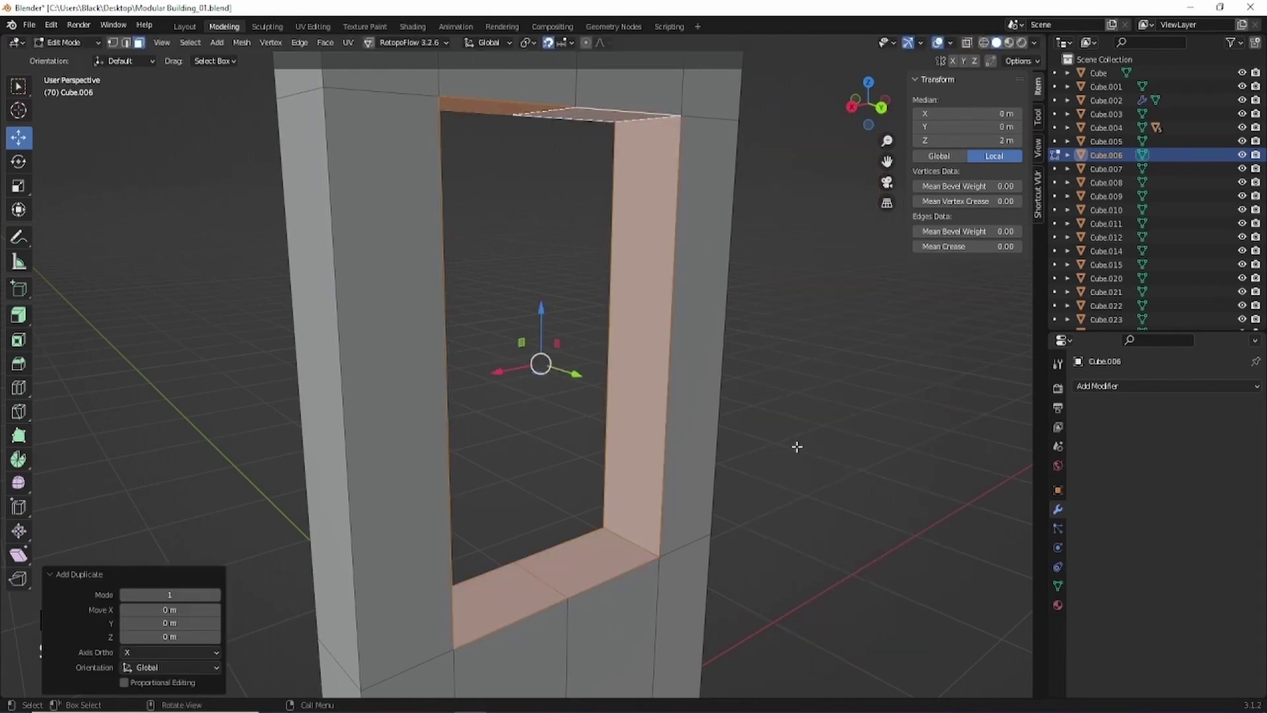
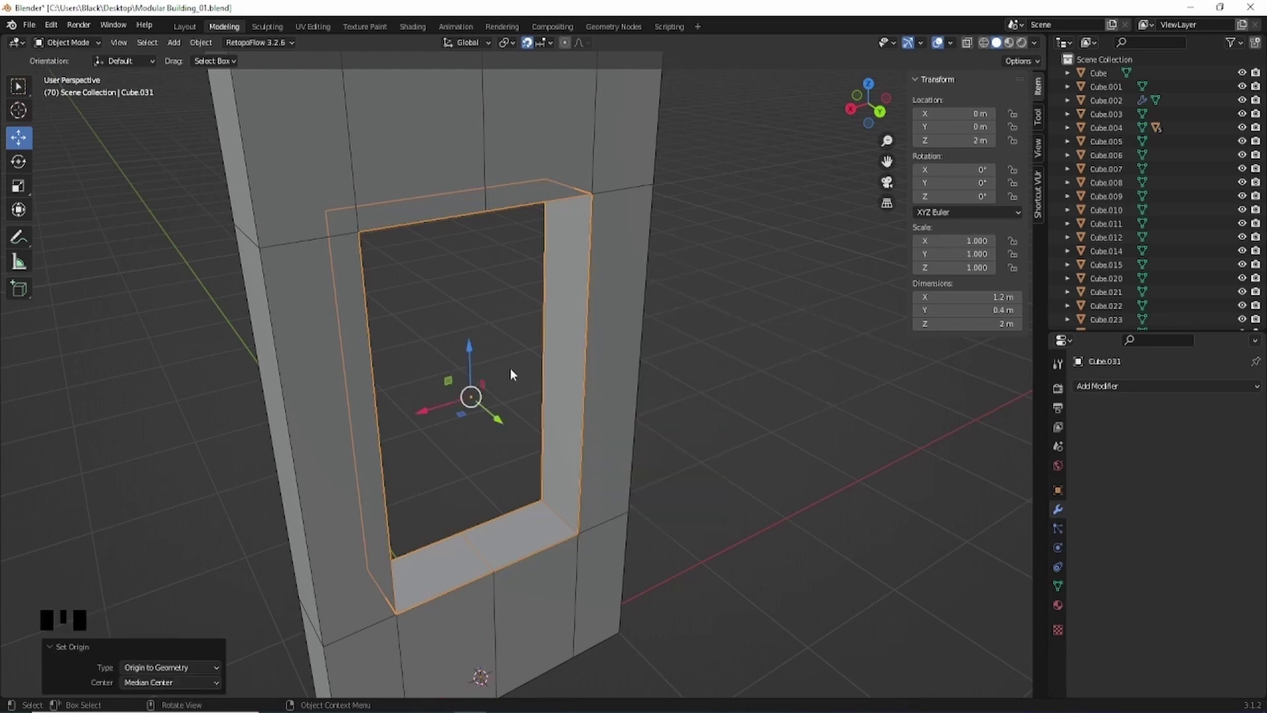
Step: Orbit around the separated window frame to view it from the side
left_click_drag(598, 409, 574, 415)
left_click_drag(563, 428, 622, 464)
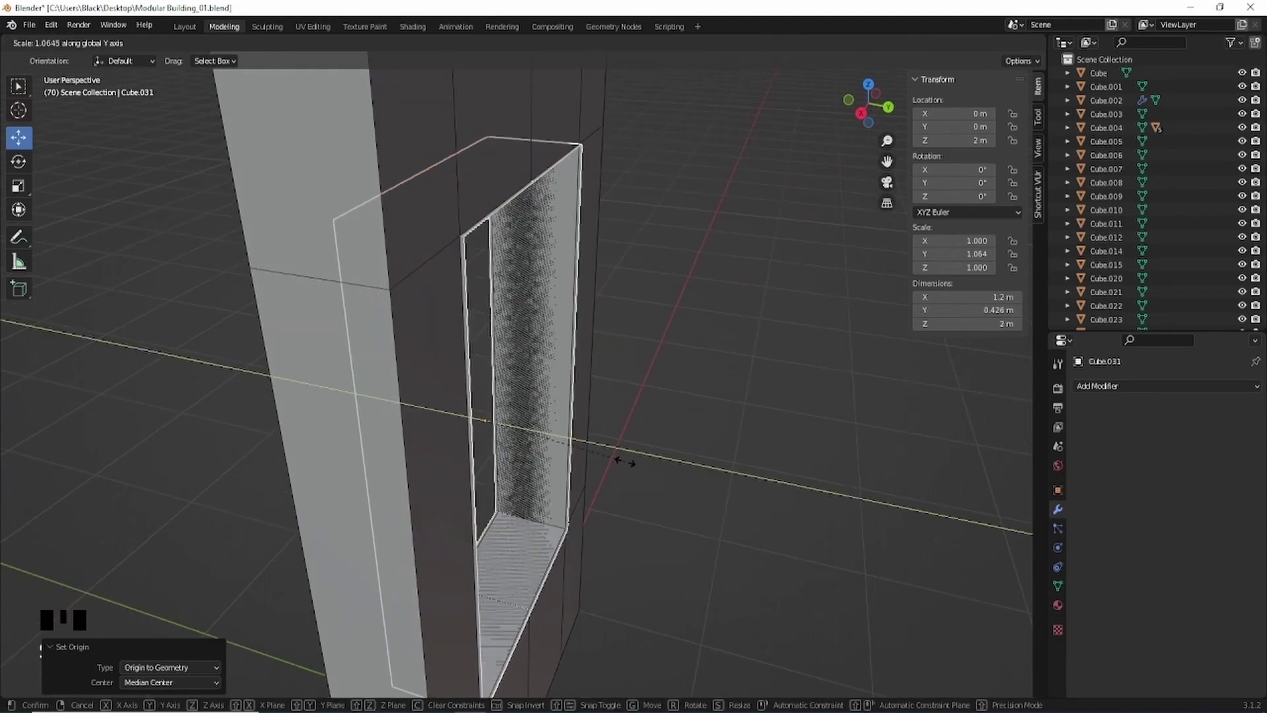
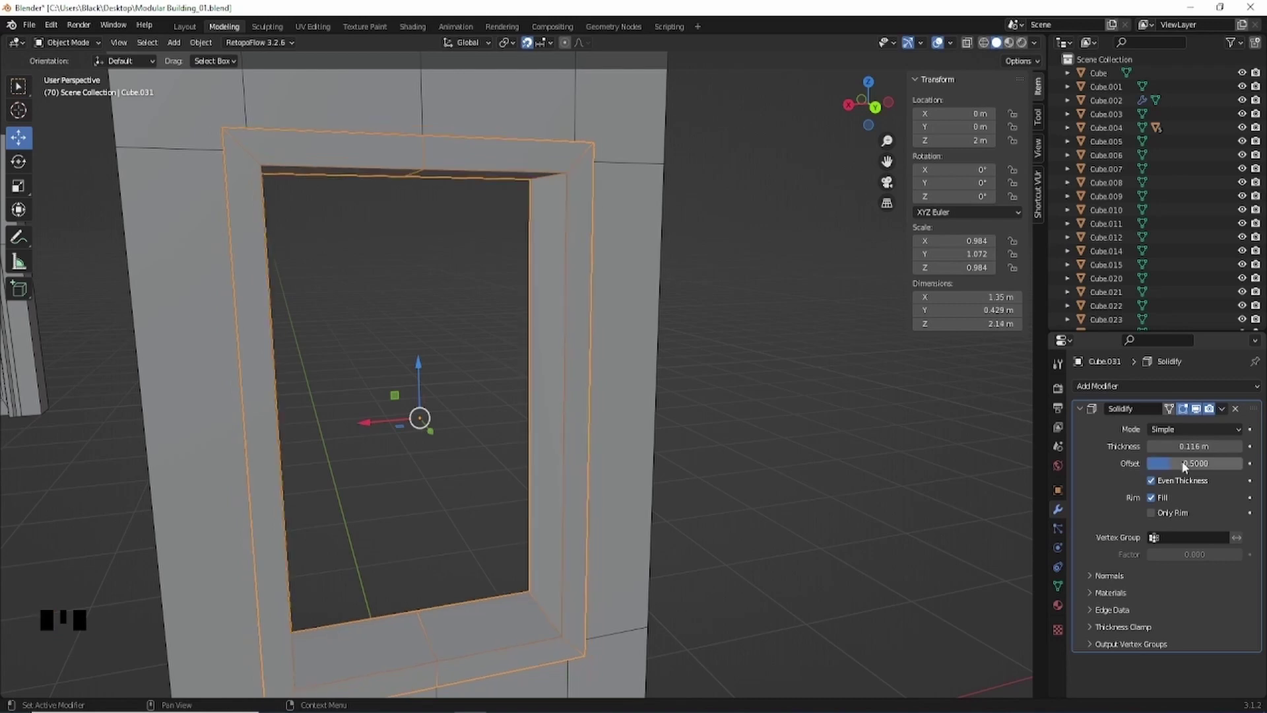
Step: Inspect the frame's centered Solidify thickness from above and switch into mesh editing
scroll("down", 3)
left_click_drag(421, 374, 539, 350)
scroll("up", 3)
left_click_drag(547, 339, 536, 263)
scroll("up", 3)
left_click_drag(532, 267, 460, 202)
key("Tab")
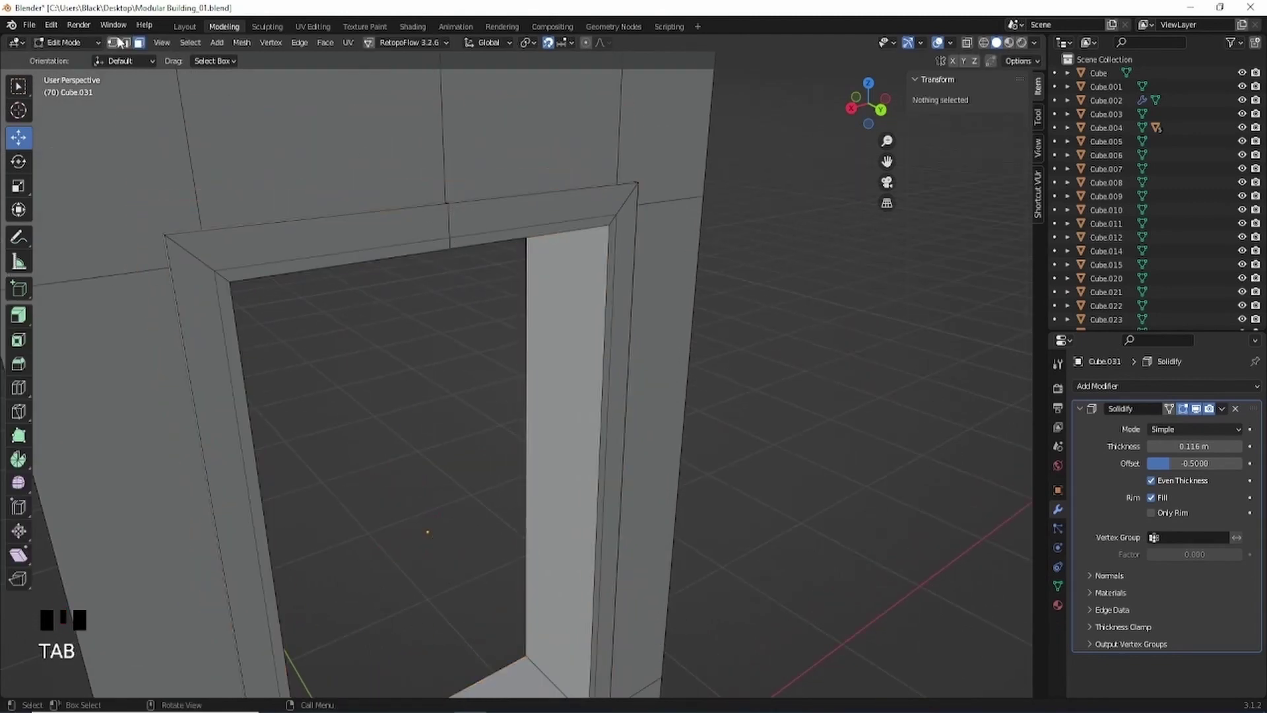
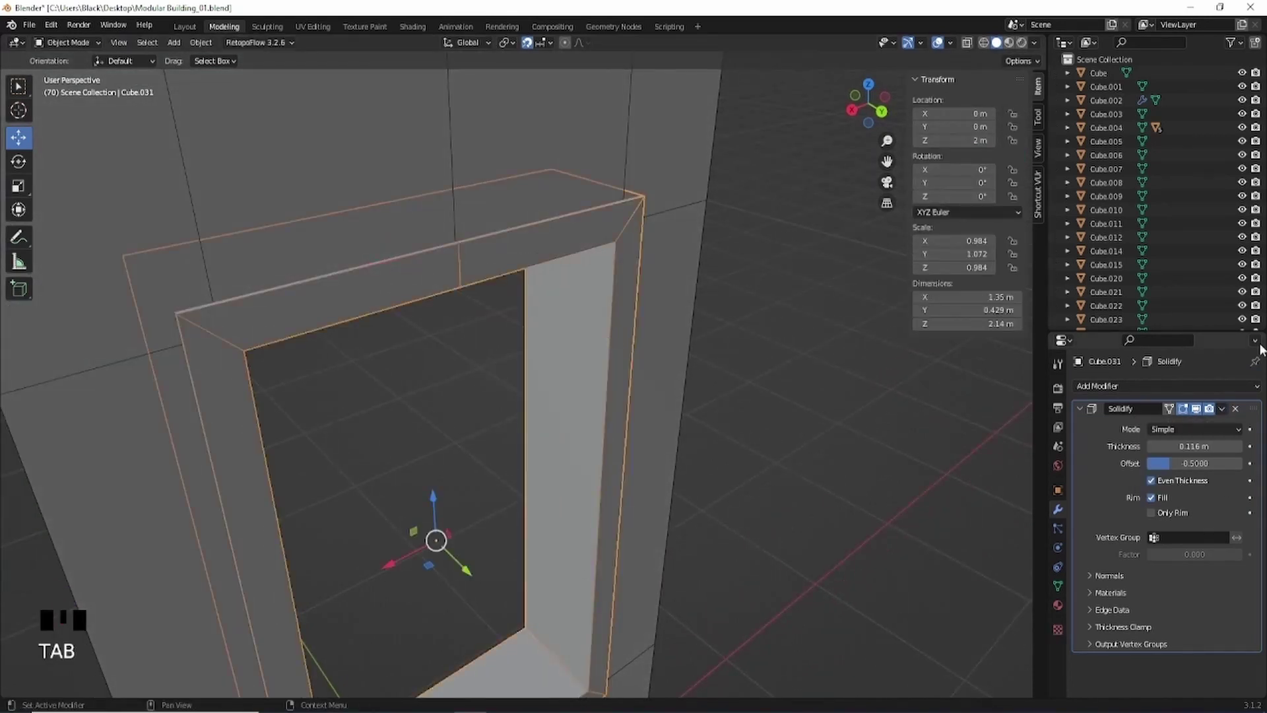
Step: Enter Edit Mode on the solidified frame and select the seam edge along its top
left_click_drag(1227, 414, 495, 258)
left_click_drag(516, 261, 504, 266)
key("Tab")
left_click(474, 268)
left_click(448, 355)
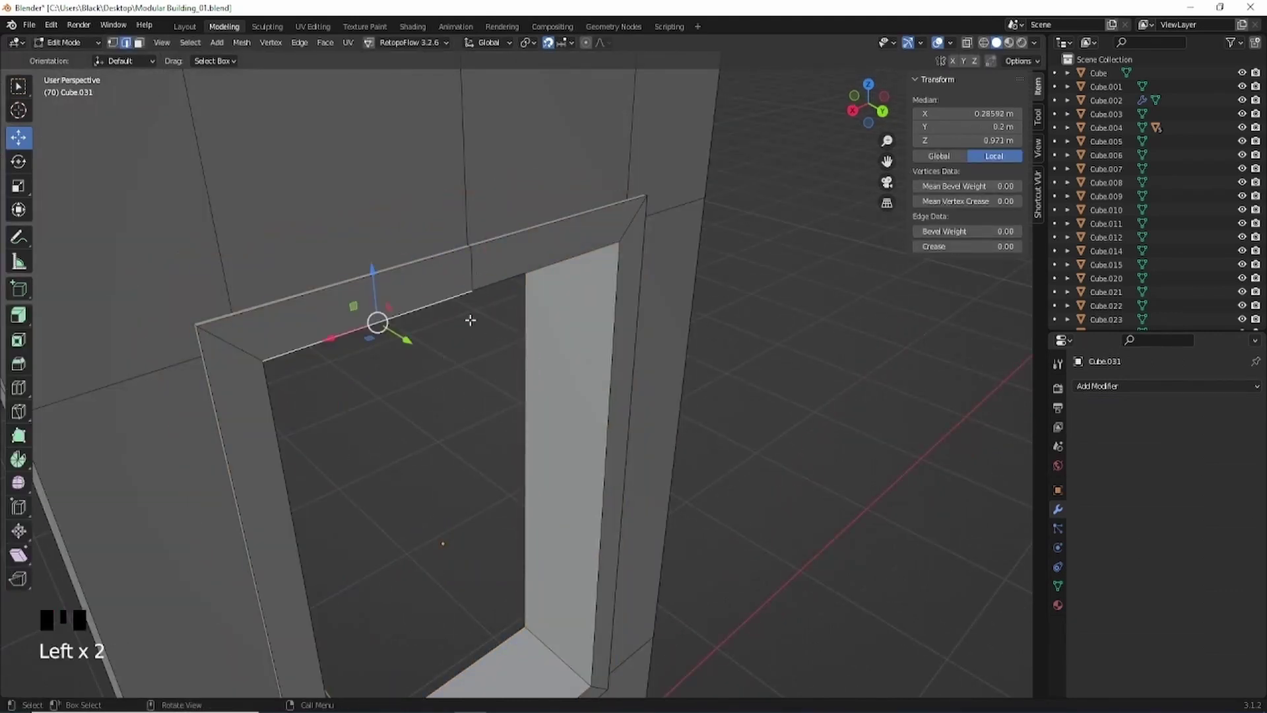
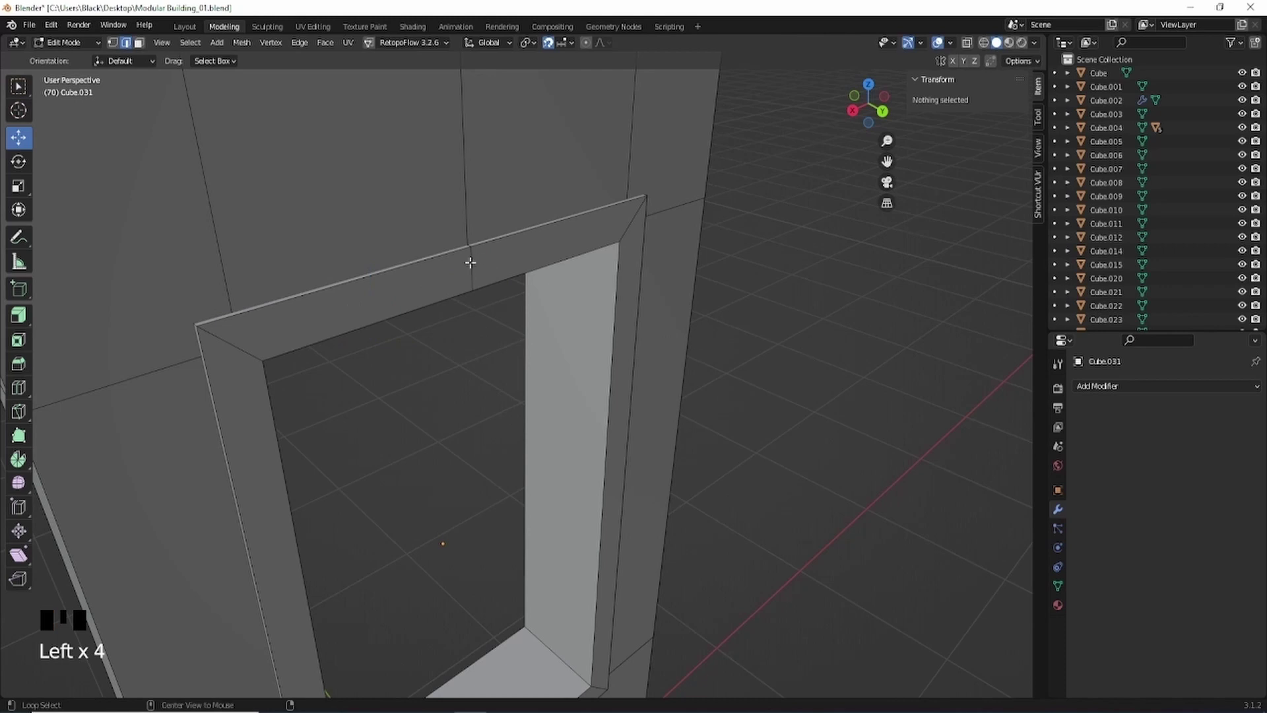
Step: Add the bottom seam edge to the selection and bring up the Delete menu (X)
left_click(472, 257)
scroll("down", 3)
left_click_drag(472, 404, 495, 391)
scroll("up", 3)
left_click_drag(471, 420, 552, 449)
key("x")
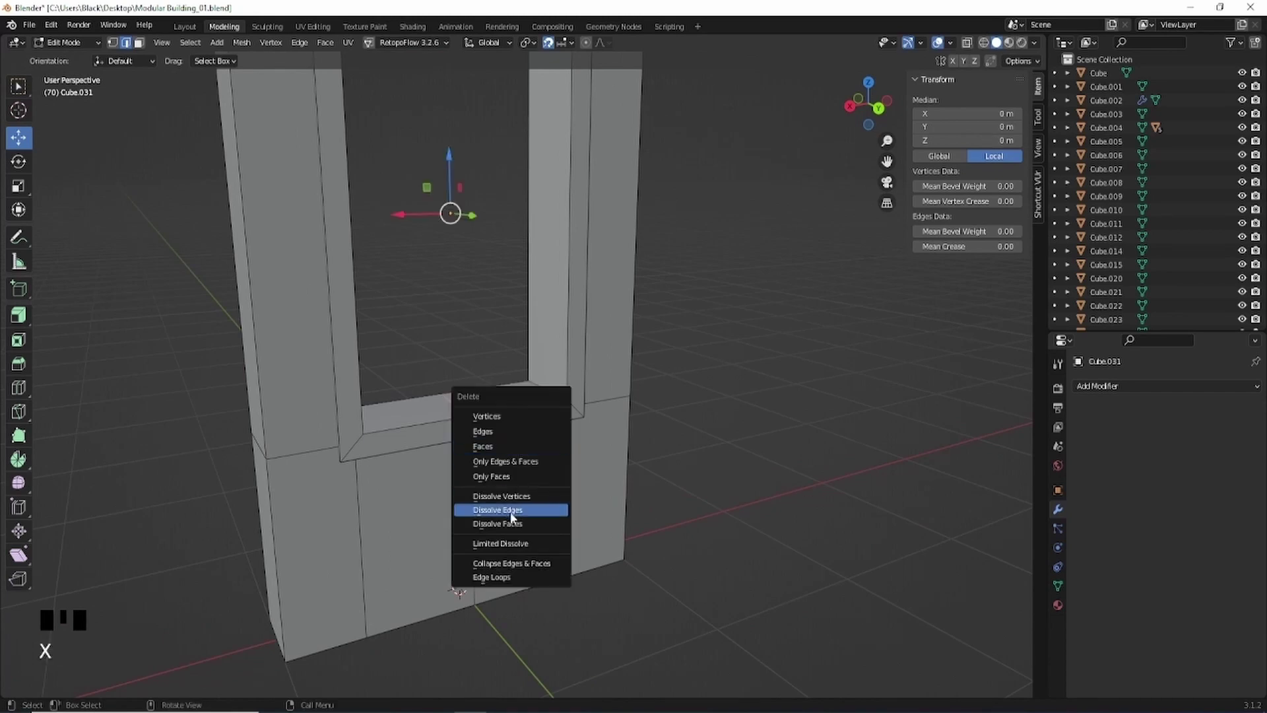
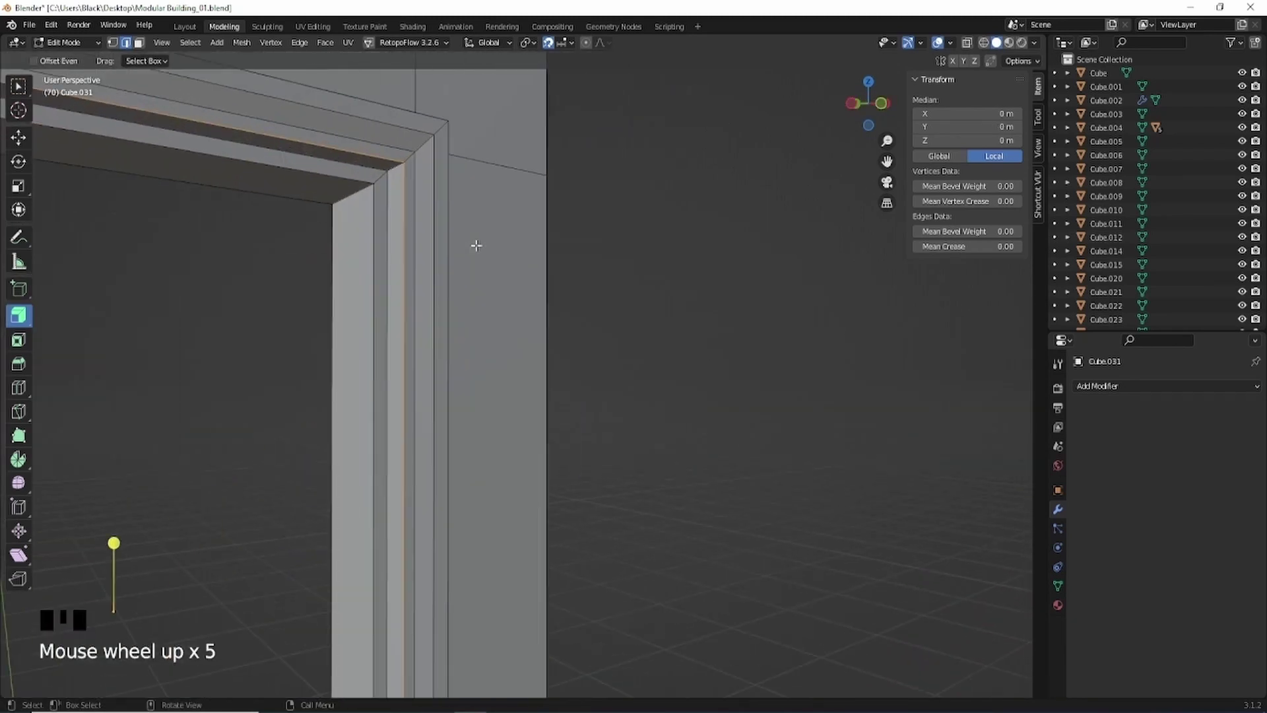
Step: Bevel the selected frame edge (Ctrl+B) and leave Edit Mode
left_click_drag(481, 225, 550, 218)
key("ctrl+b")
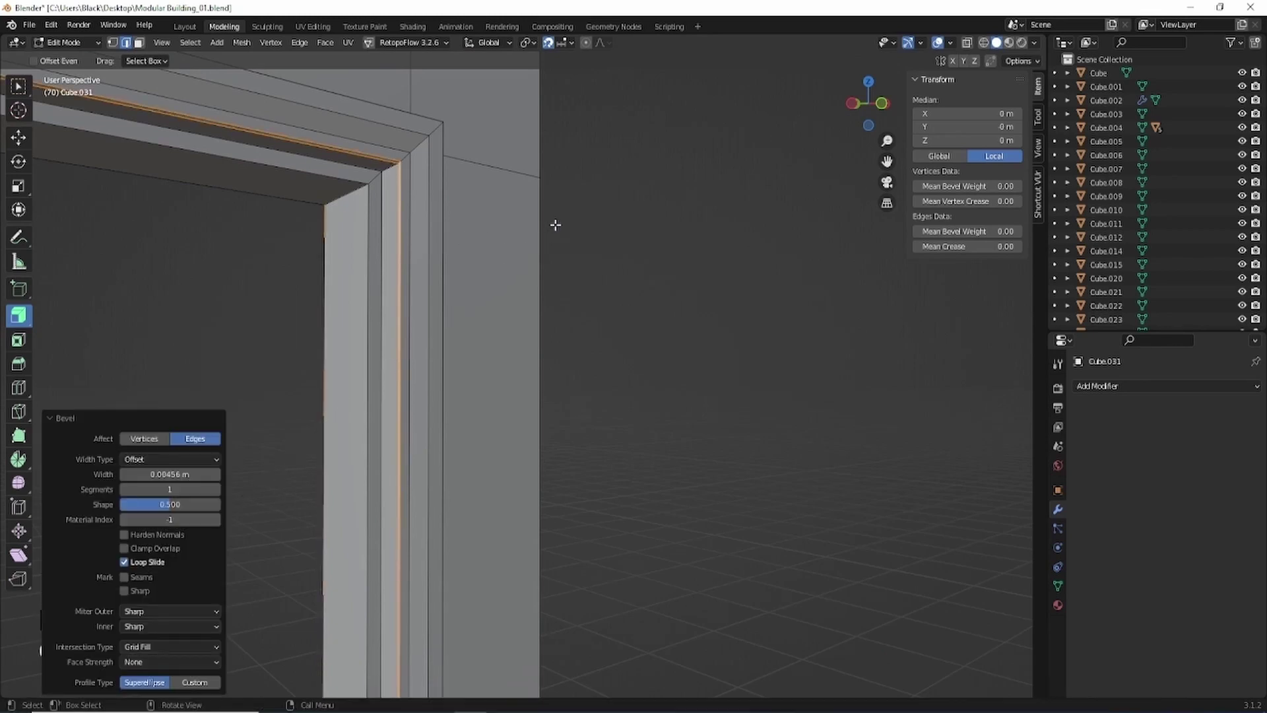
key("Tab")
left_click(639, 324)
Step: Orbit and zoom over to the wall piece with the doorway
left_click_drag(456, 330, 545, 340)
scroll("up", 3)
left_click_drag(509, 402, 510, 401)
scroll("down", 3)
left_click_drag(505, 423, 495, 380)
scroll("up", 3)
left_click_drag(499, 383, 563, 332)
scroll("up", 3)
left_click_drag(560, 316, 470, 57)
Step: Select the door wall and enter Edit Mode to reach the doorway's inner faces
left_click_drag(456, 263, 785, 292)
left_click(785, 292)
scroll("up", 3)
left_click(579, 207)
key("Tab")
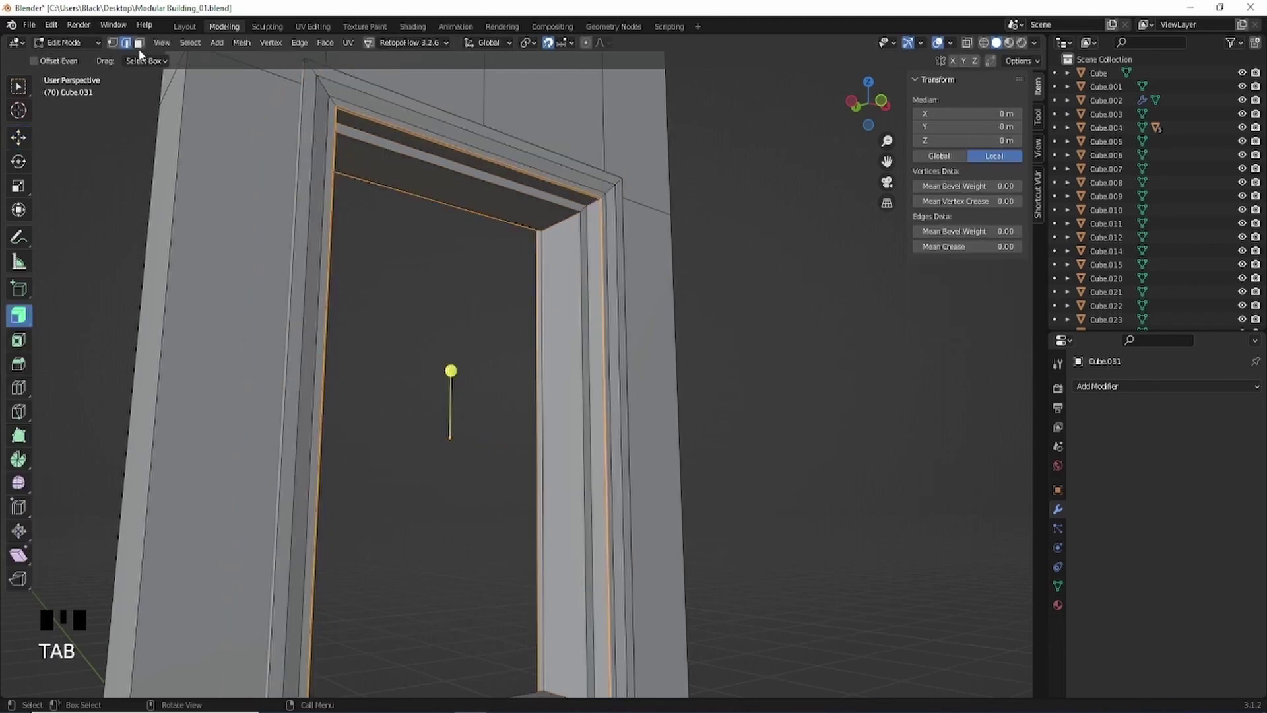
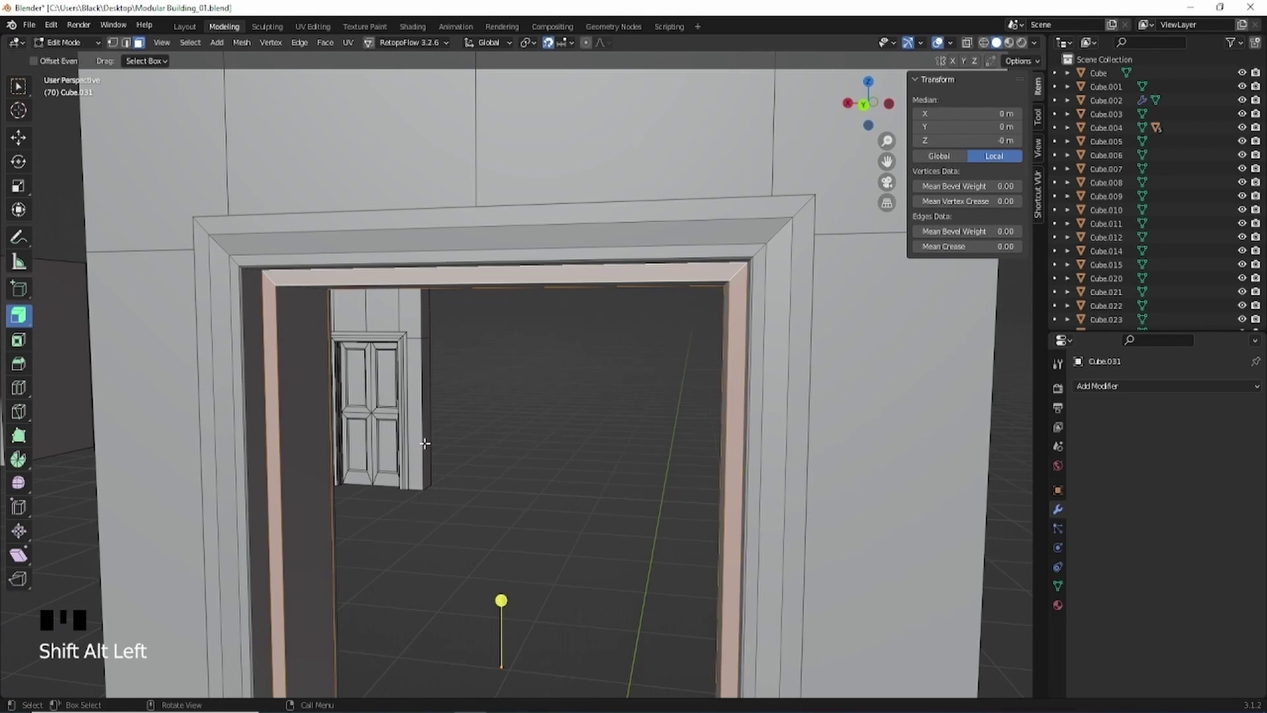
Step: Duplicate the selected doorway frame faces in place (Shift+D)
key("shift+d")
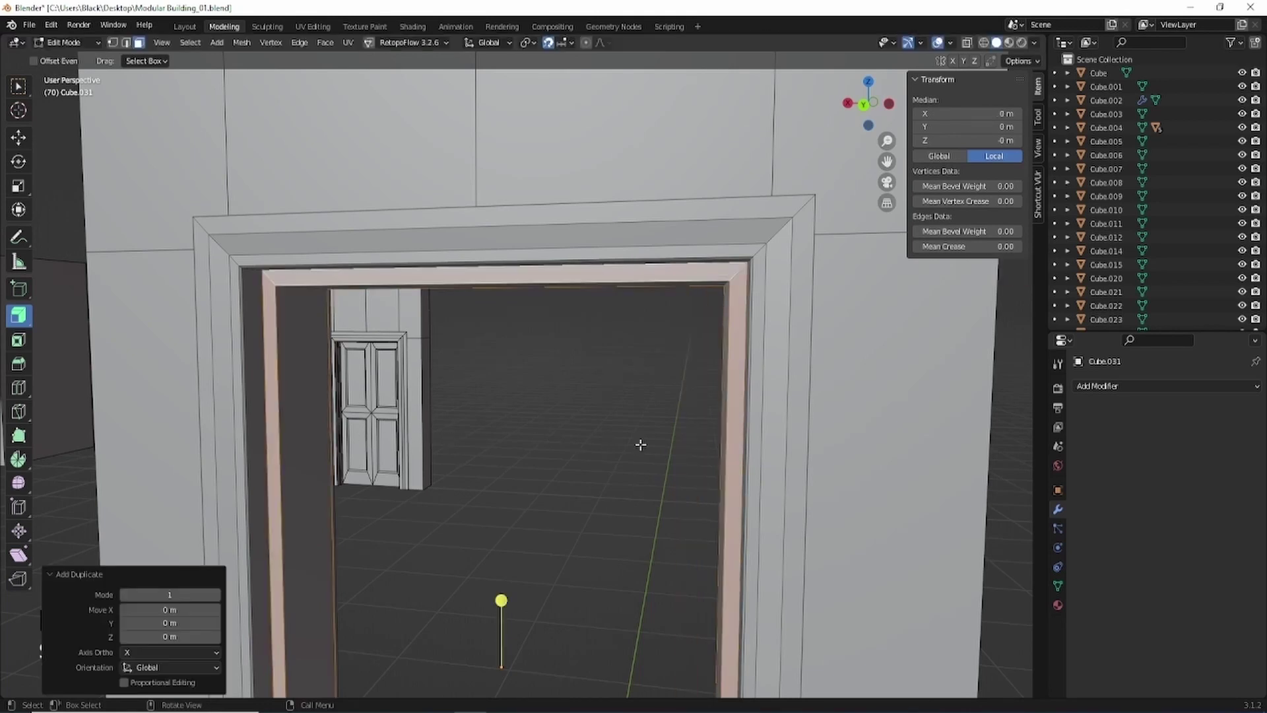
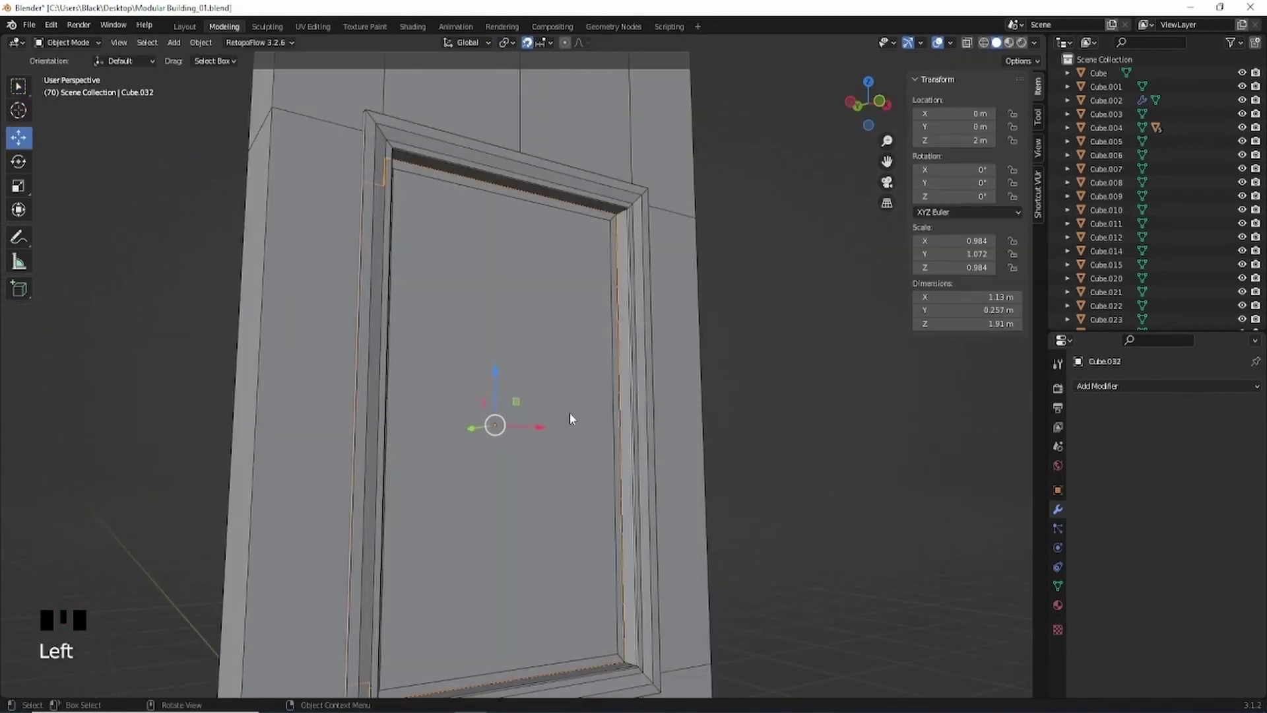
Step: Zoom out from the separated frame and orbit around the set of wall pieces
scroll("down", 3)
left_click(779, 443)
left_click_drag(545, 398, 818, 415)
scroll("down", 3)
scroll("down", 3)
left_click_drag(539, 386, 557, 452)
scroll("up", 3)
left_click_drag(553, 437, 523, 393)
scroll("down", 3)
left_click_drag(504, 384, 521, 371)
scroll("down", 3)
Step: Orbit the wall pieces to check how the frame sits beside the door wall
left_click_drag(565, 407, 410, 414)
scroll("down", 3)
left_click_drag(410, 417, 625, 351)
scroll("down", 3)
left_click_drag(731, 472, 607, 329)
left_click_drag(607, 329, 425, 71)
left_click_drag(697, 443, 652, 329)
scroll("up", 3)
left_click_drag(695, 289, 636, 298)
scroll("up", 3)
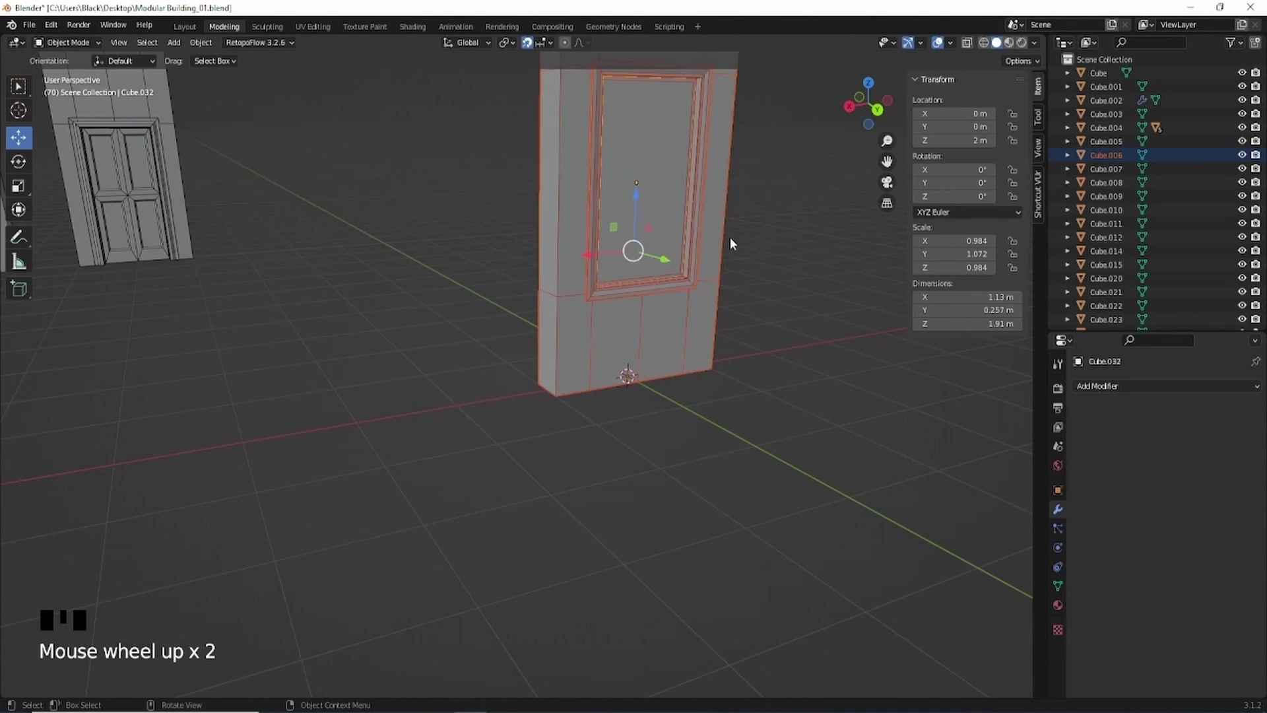
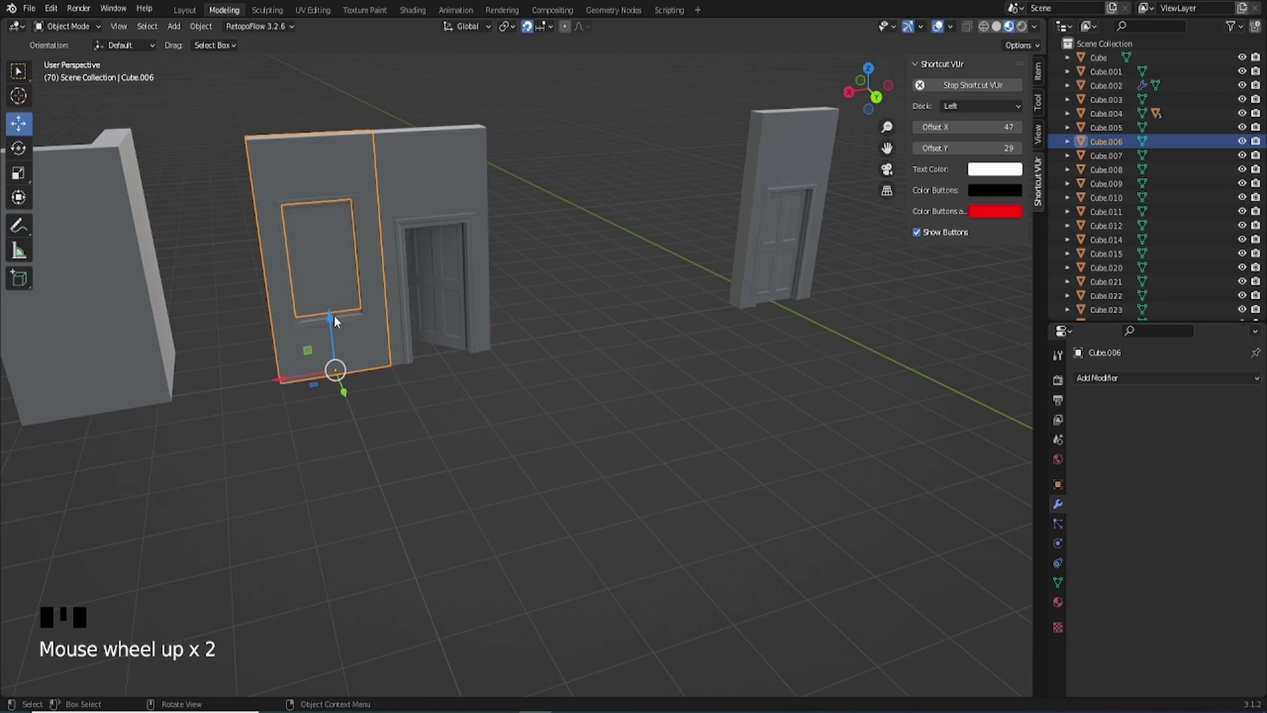
Step: Select a wall piece, focus the view on it (numpad .) and orbit around the wall modules
left_click(340, 322)
key("KP_Decimal")
scroll("down", 3)
left_click_drag(482, 355, 490, 340)
scroll("down", 3)
left_click_drag(489, 346, 451, 346)
scroll("down", 3)
left_click_drag(231, 387, 476, 372)
left_click(476, 373)
scroll("up", 3)
scroll("down", 3)
scroll("up", 3)
Step: Select the narrow wall's window frame and inspect it from several angles
left_click(483, 364)
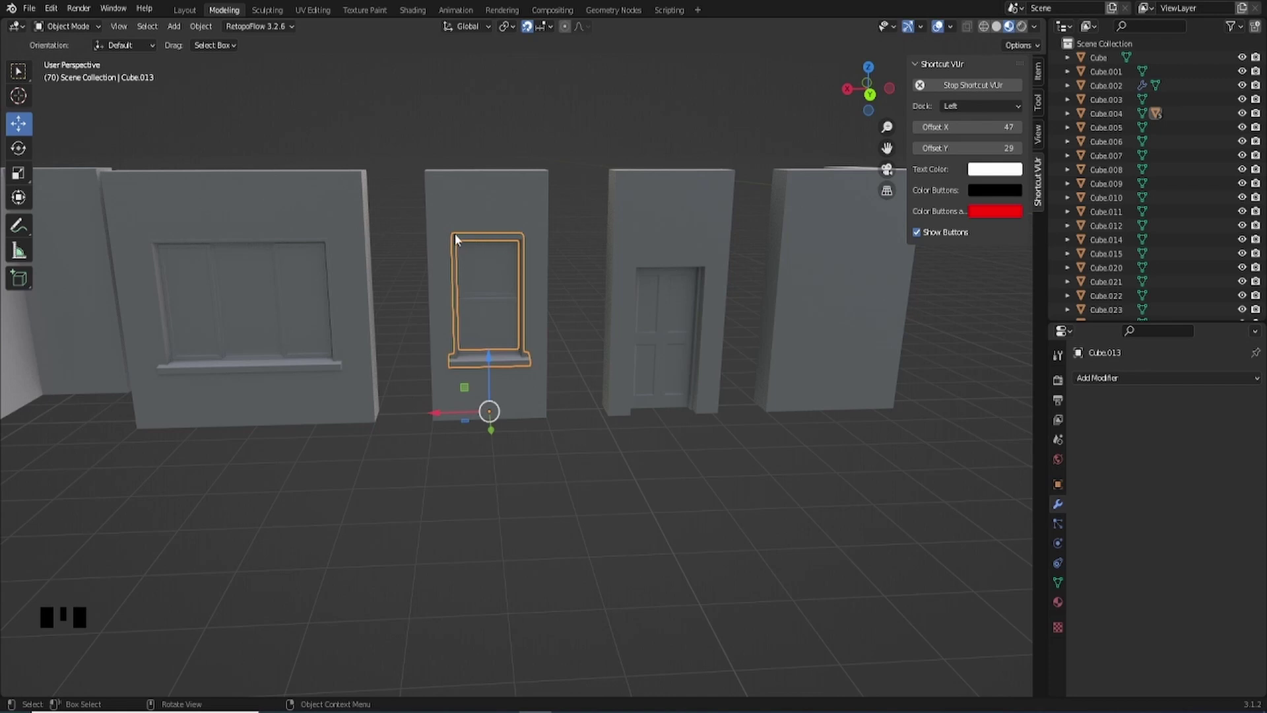
scroll("up", 3)
left_click_drag(232, 330, 535, 406)
scroll("down", 3)
left_click_drag(763, 397, 353, 306)
scroll("up", 3)
scroll("down", 3)
left_click_drag(793, 340, 515, 328)
scroll("up", 3)
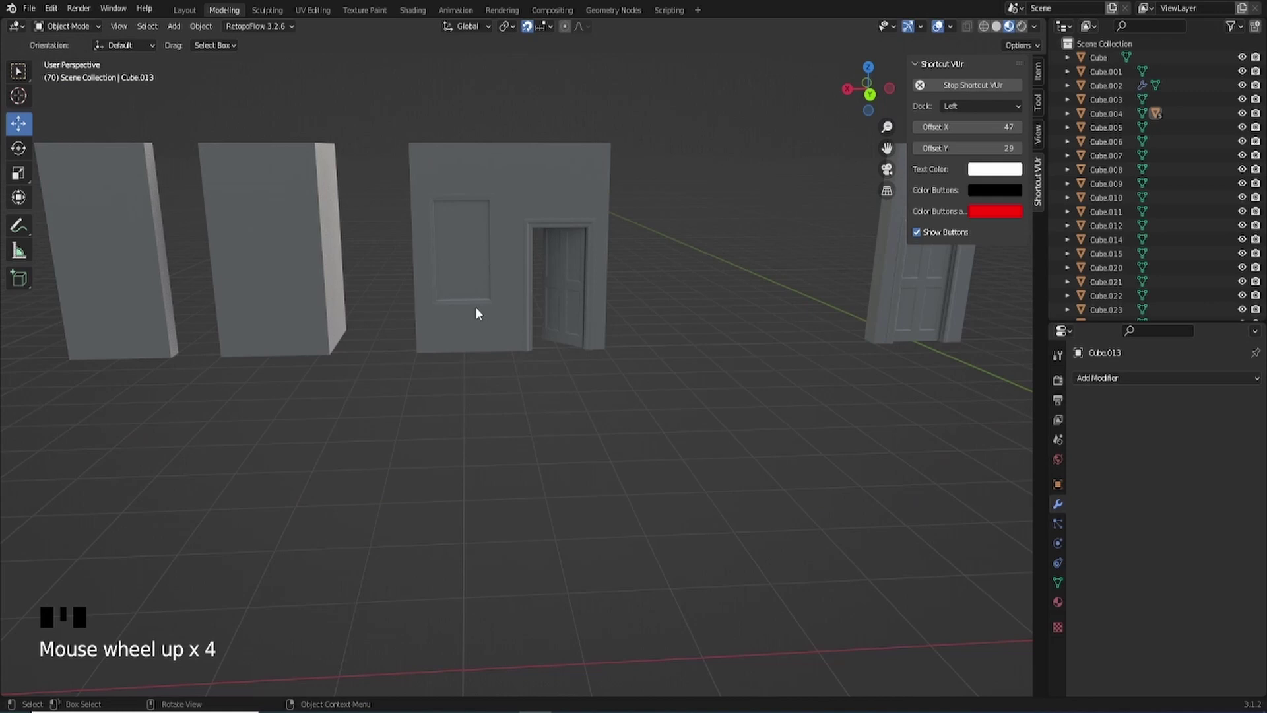
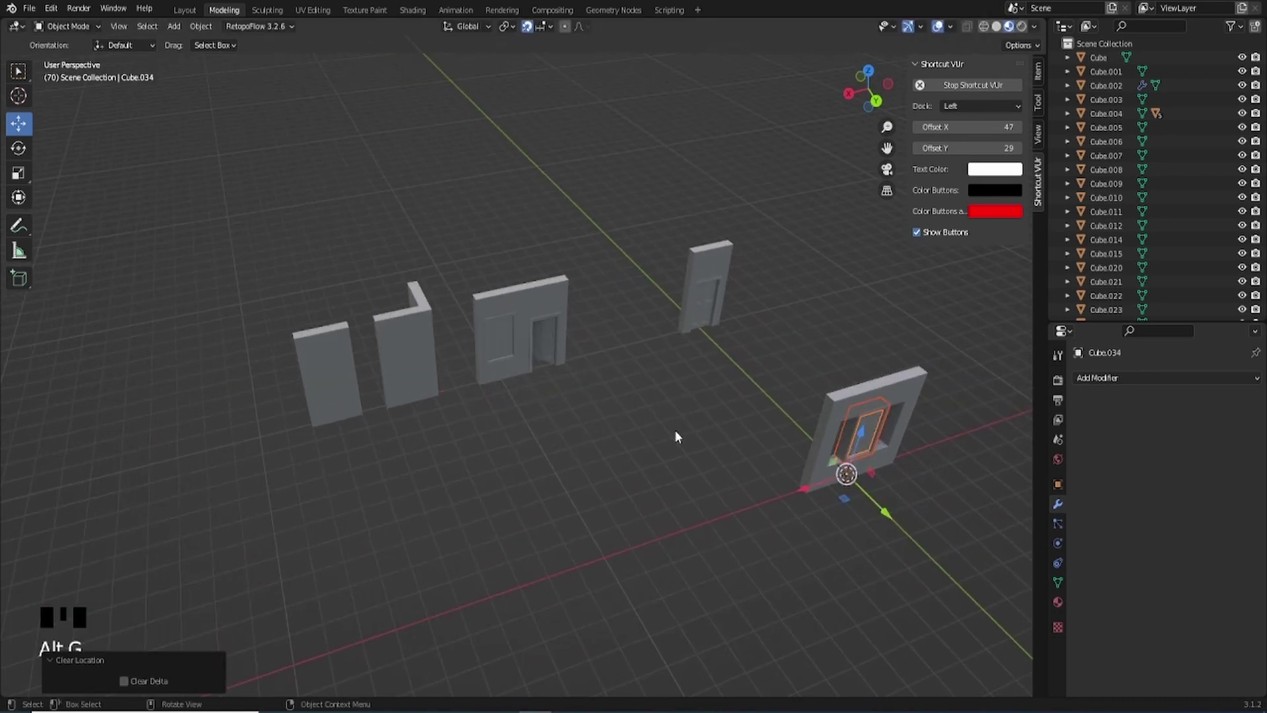
Step: Focus the view on the copied window frame (numpad .) and orbit around it
left_click_drag(837, 462, 829, 450)
key("KP_Decimal")
scroll("down", 3)
left_click_drag(592, 424, 580, 452)
scroll("up", 3)
Step: Select the frame inside the square wall opening and open its mesh for editing
left_click_drag(540, 175, 563, 203)
left_click_drag(569, 211, 571, 179)
left_click(571, 179)
middle_click(563, 246)
scroll("up", 3)
left_click_drag(571, 265, 579, 264)
key("Tab")
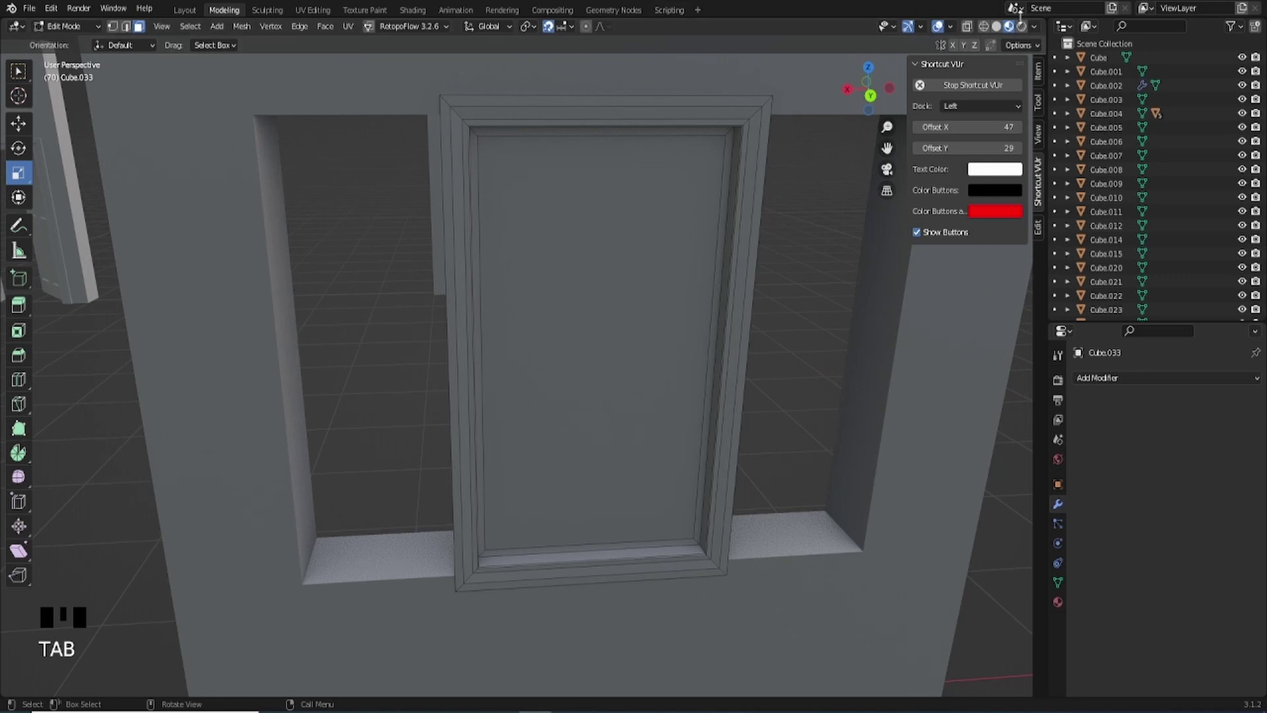
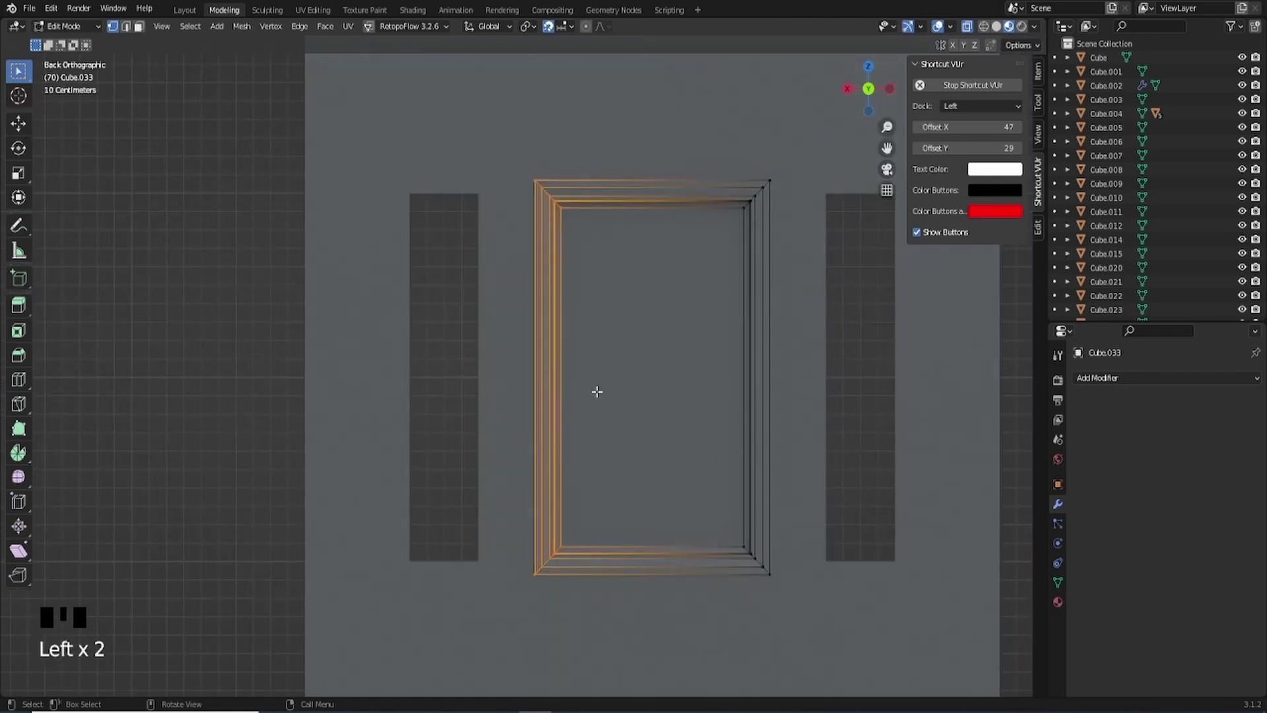
Step: Leave Edit Mode on the frame mesh and pull the view back over the wall pieces
middle_click(625, 411)
scroll("down", 3)
middle_click(638, 321)
scroll("down", 3)
left_click_drag(590, 316, 611, 247)
key("Tab")
Step: Move the narrow door wall piece aside in Object Mode
scroll("down", 3)
left_click_drag(540, 193, 558, 228)
left_click(558, 227)
left_click(463, 257)
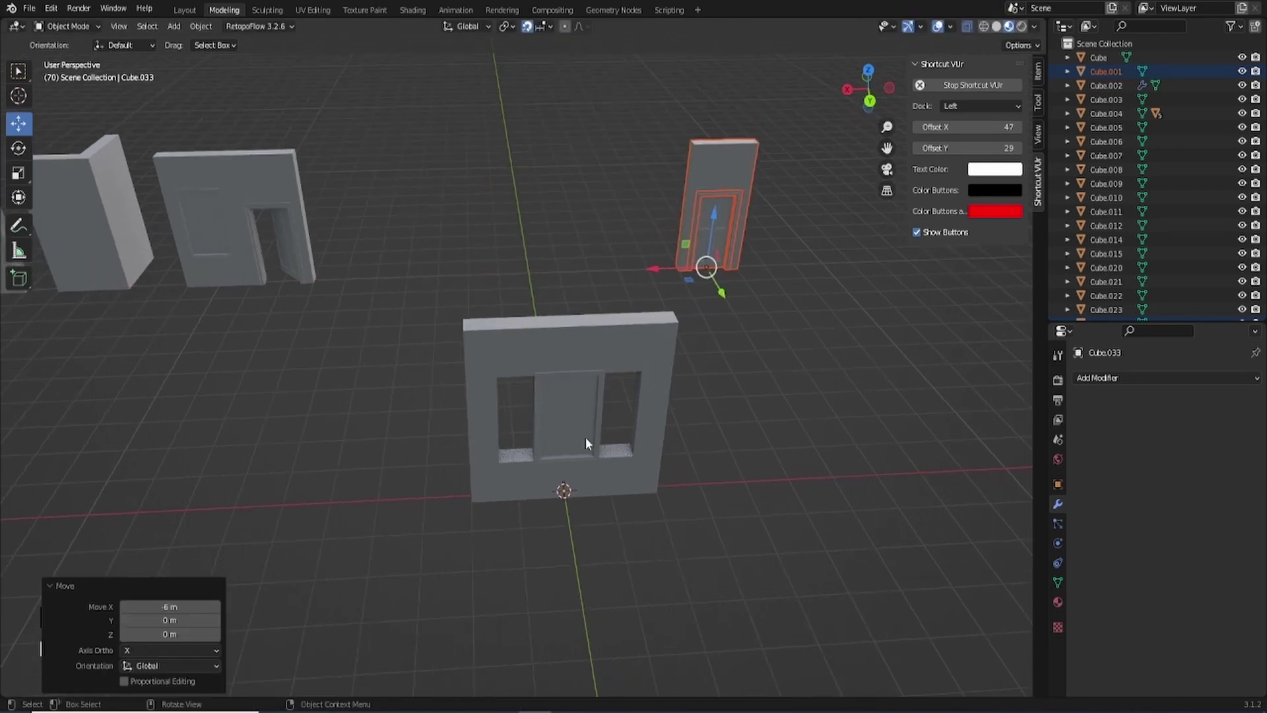
Step: Select the inset window frame and frame the view on it to read its 1.35 × 0.448 × 2.14 m size
left_click(579, 431)
left_click(517, 499)
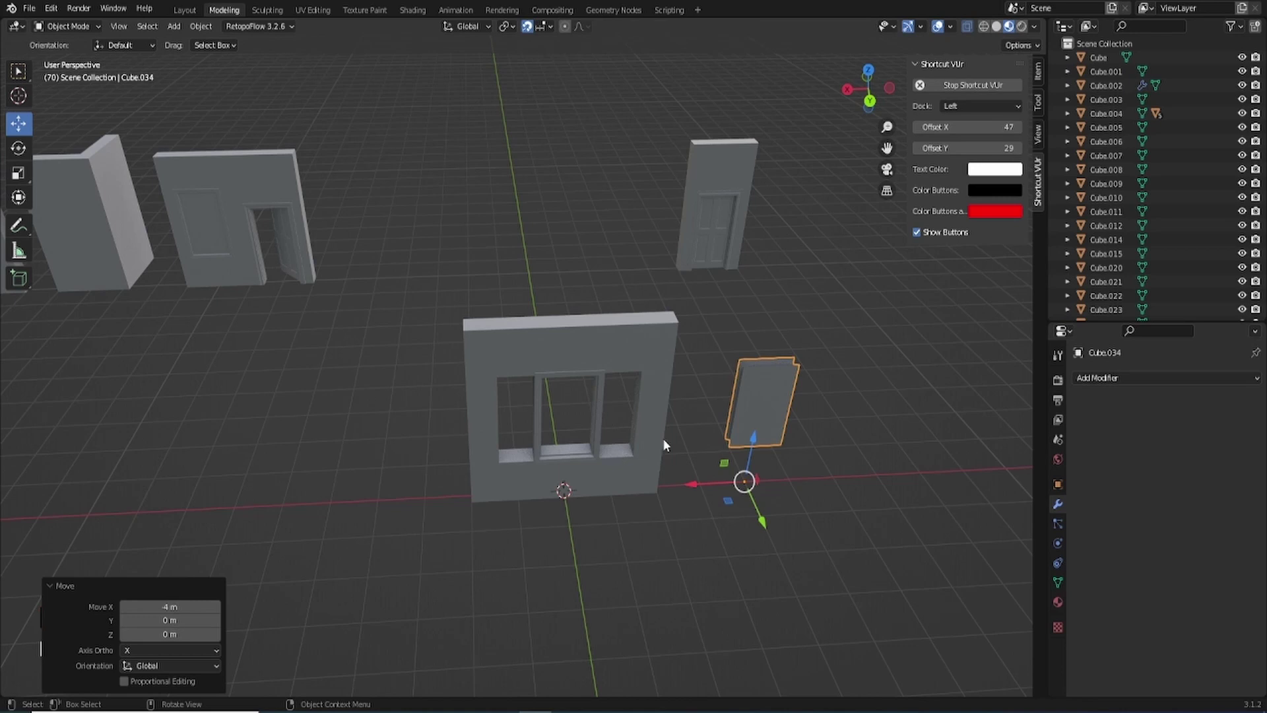
left_click(626, 574)
left_click_drag(619, 457, 640, 507)
key("KP_Decimal")
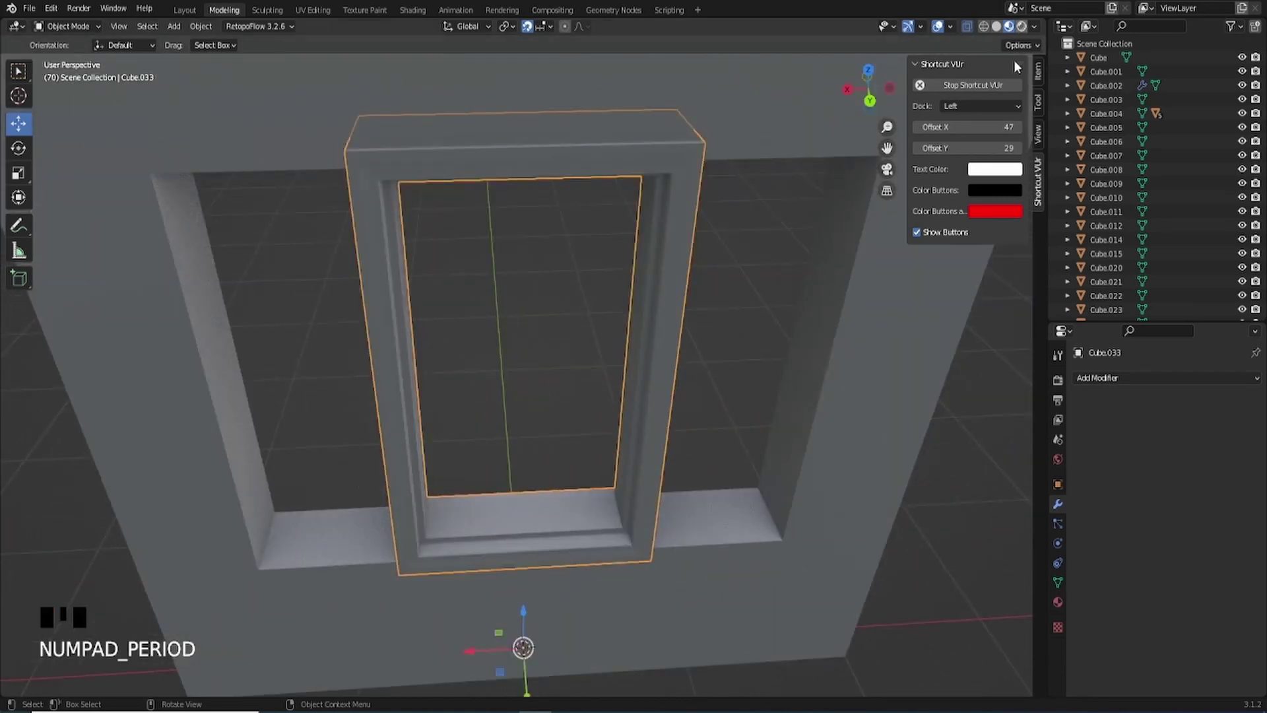